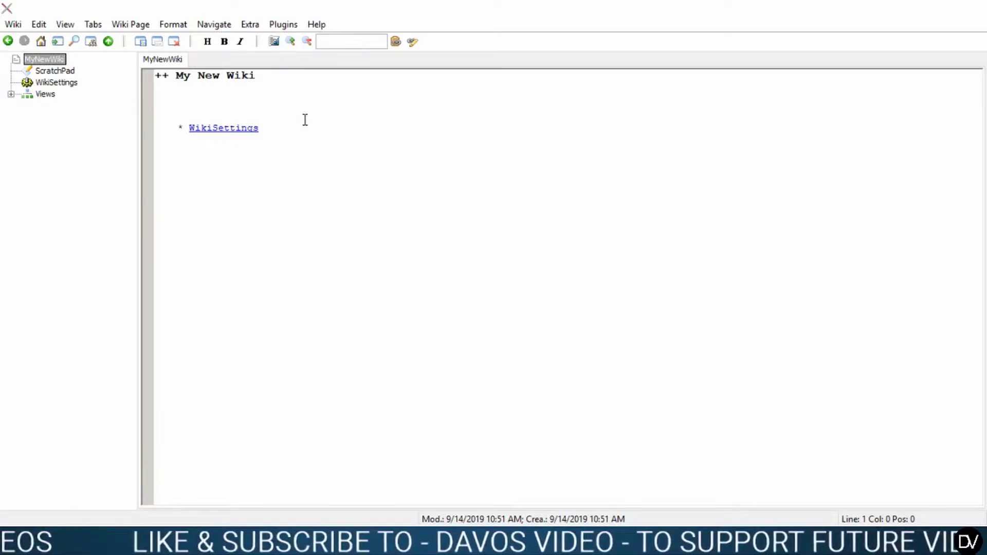
Step: Write 'This is a random sentence for your viewing pleasure.' on the blank line below the My New Wiki heading
drag(306, 120, 372, 164)
click(372, 164)
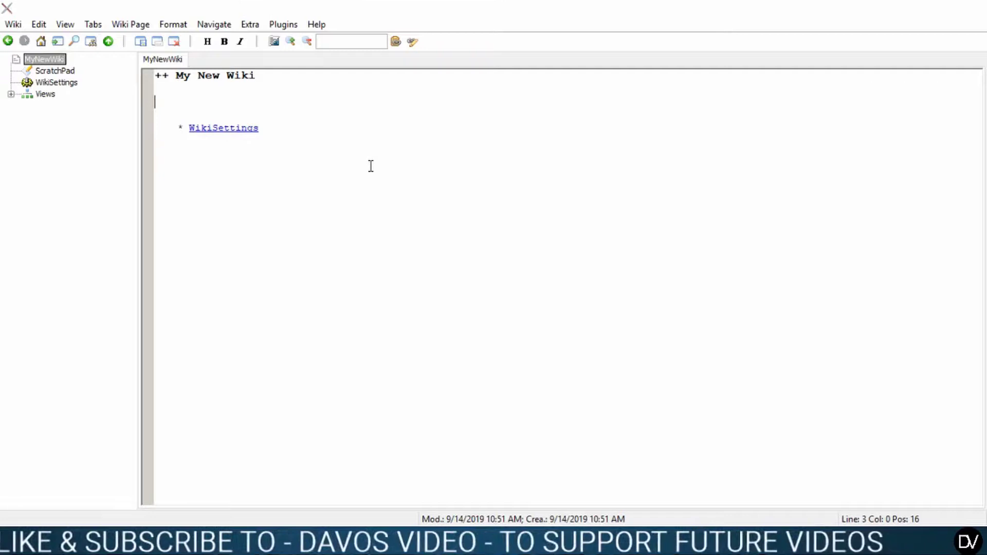
text(t)
click(372, 164)
text(his)
key(BackSpace)
text(this is a ncereThis is a ... nce for y ... leasure.)
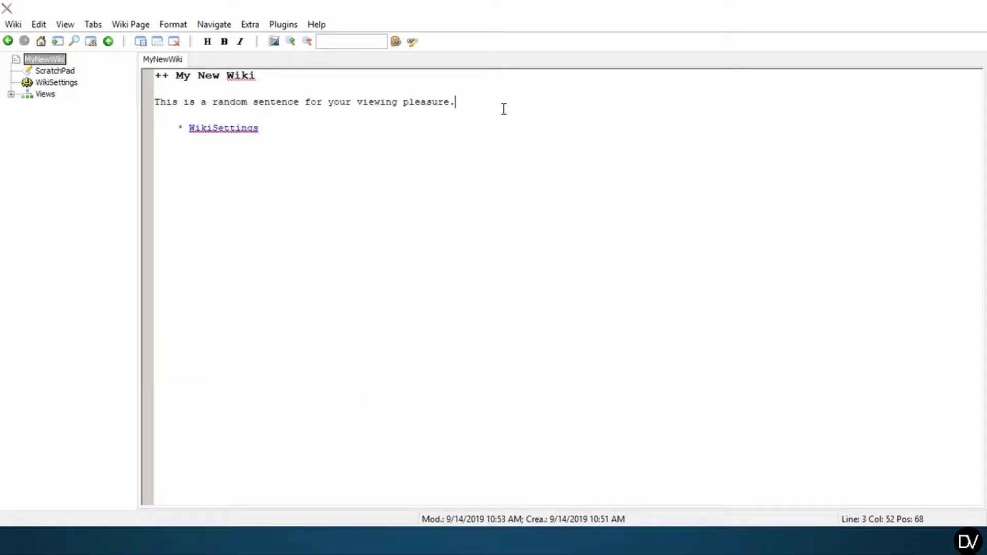
Step: Add a new line 'MyWorkspace = CamelCase word' so both CamelCase words become wiki pages
key(Return)
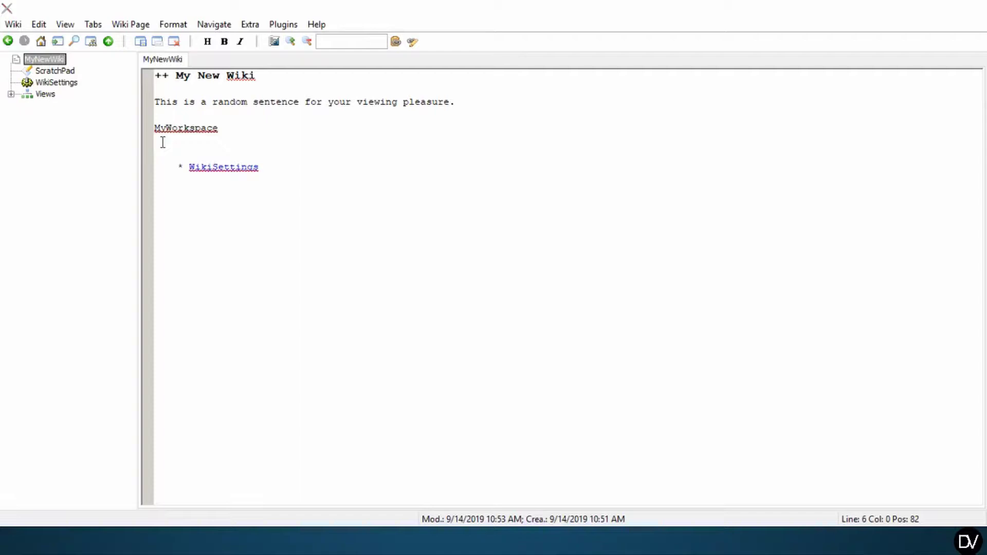
drag(161, 132, 175, 141)
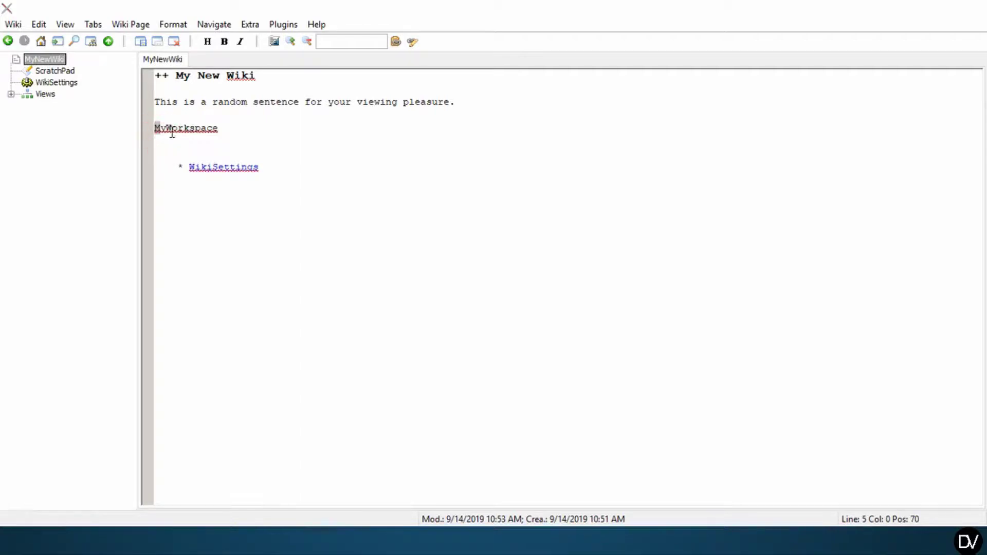
drag(174, 132, 174, 166)
click(312, 146)
key(=)
click(312, 145)
text(Camelase)
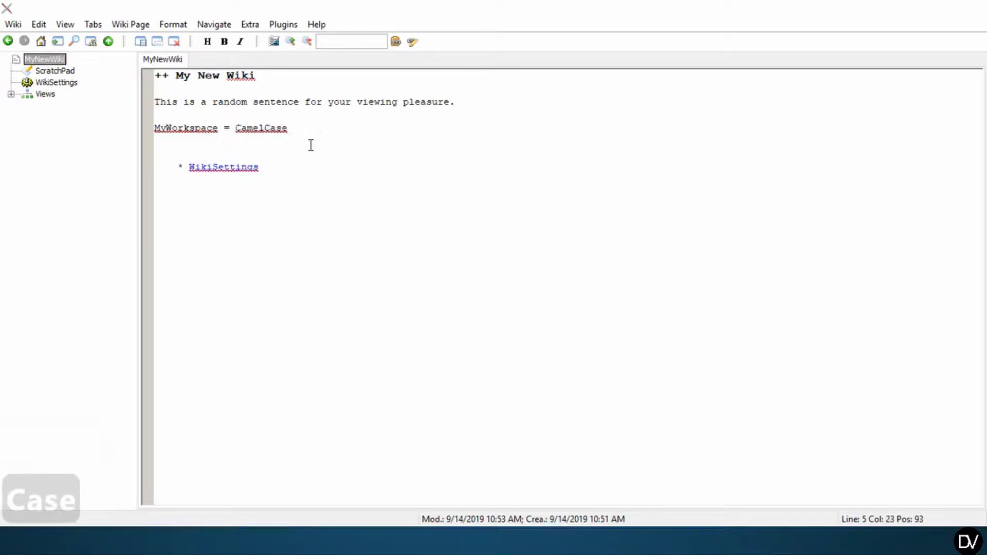
text(wor)
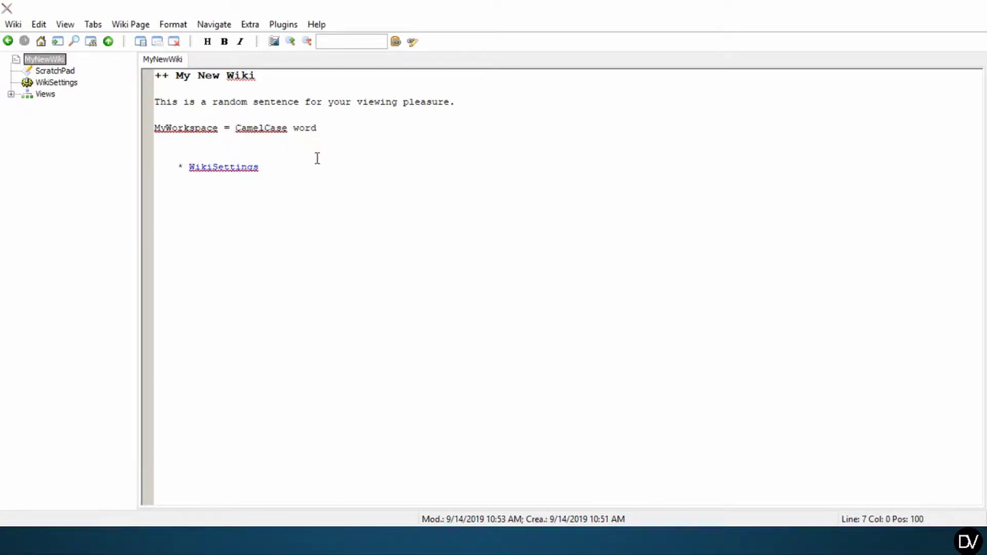
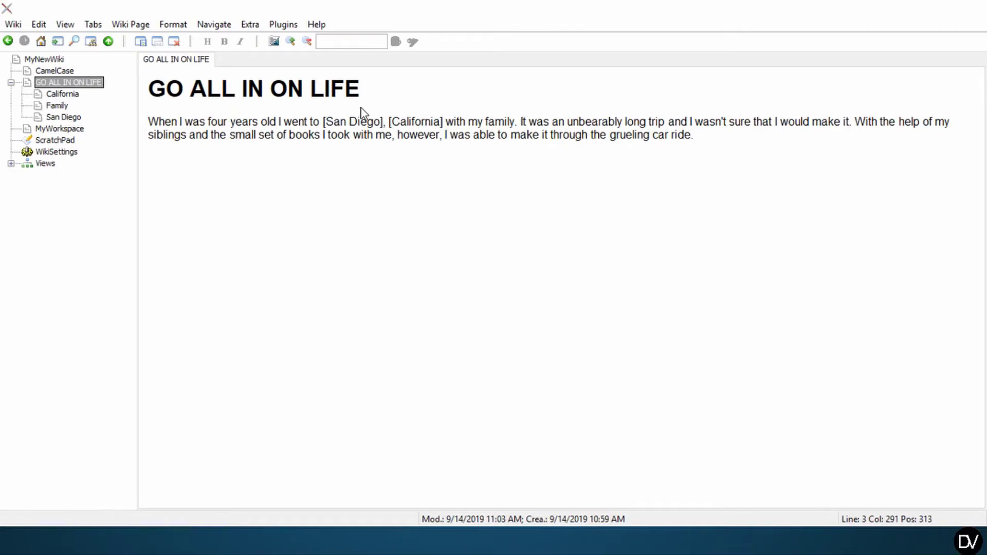
Step: Return the GO ALL IN ON LIFE page to editable source text
click(366, 163)
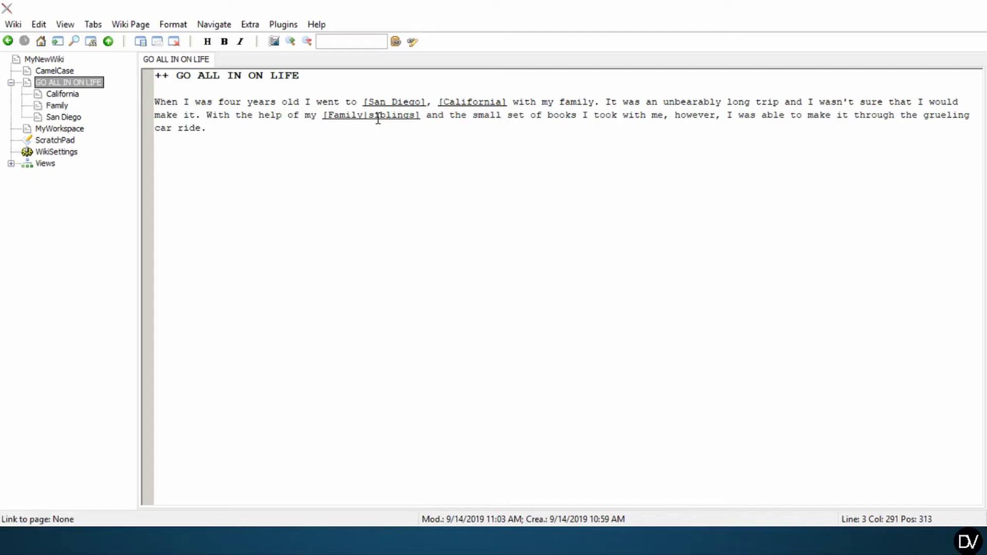
Step: Follow the San Diego link from GO ALL IN ON LIFE and write a sentence beginning 'I have been...' on its page
click(382, 118)
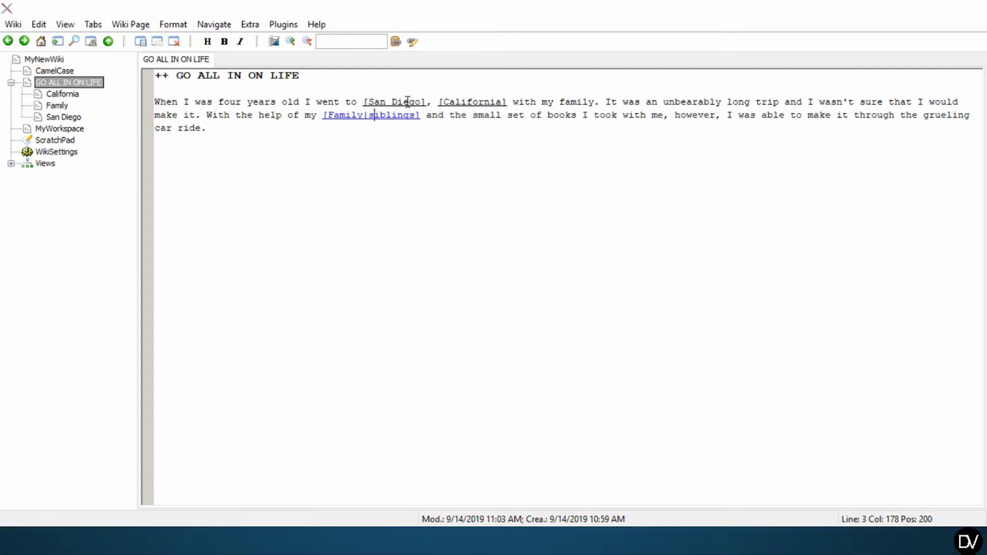
double_click(409, 102)
click(386, 112)
text(thi)
key(BackSpace)
text(e beI have be... lot.)
Step: Follow the California link, write content about California stats, and return to GO ALL IN ON LIFE
click(461, 101)
text(c)
click(329, 131)
text(aliforni0 stats)
click(329, 131)
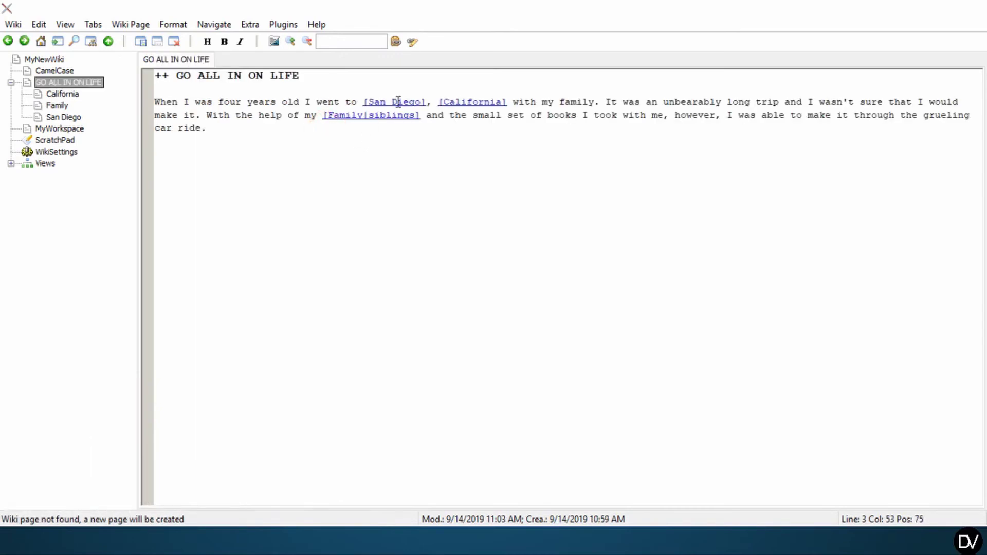